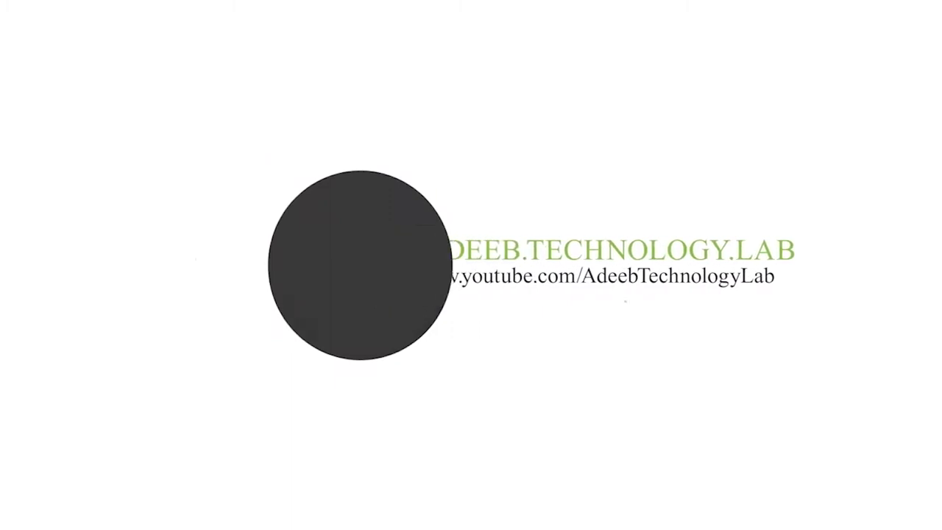
Step: Enter the 3D Brick Wall Logo By AdeebTechnologyLab folder in File Explorer
{"action": "left_click", "coordinate": [385, 159]}
{"action": "right_click", "coordinate": [394, 171]}
{"action": "left_click", "coordinate": [406, 193]}
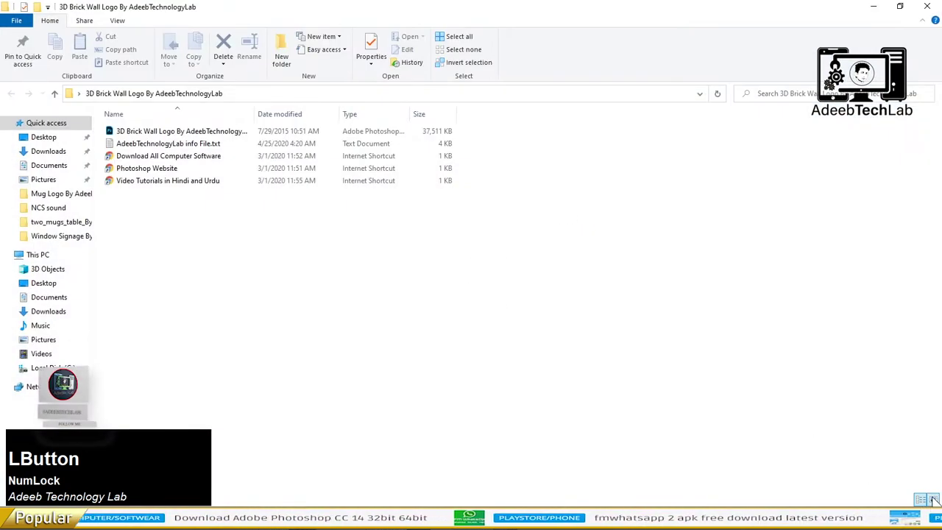
{"action": "scroll", "scroll_direction": "up", "scroll_amount": 3}
{"action": "scroll", "scroll_direction": "up", "scroll_amount": 3}
Step: Launch the mockup PSD file with Adobe Photoshop from its context menu
{"action": "left_click", "coordinate": [168, 176]}
{"action": "right_click", "coordinate": [176, 167]}
{"action": "left_click", "coordinate": [223, 179]}
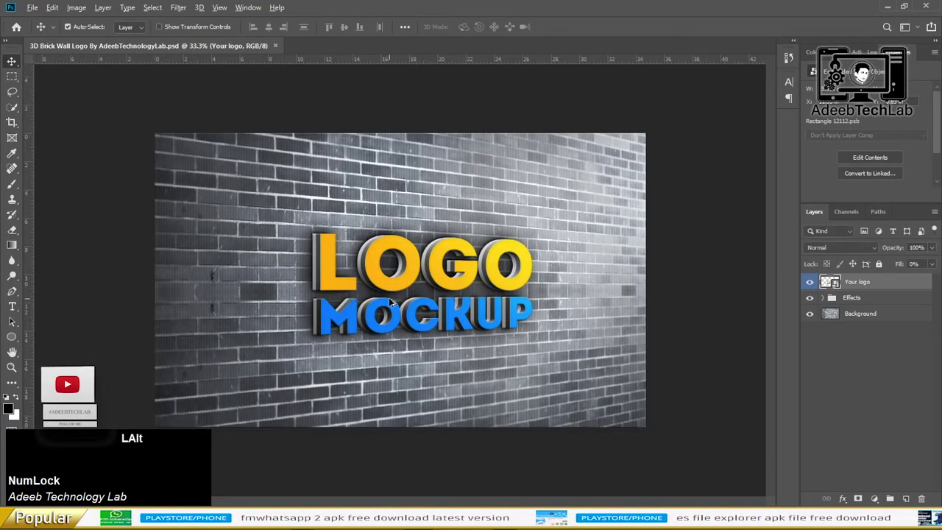
Step: Enter the Your logo smart object so its LOGO MOCKUP artwork opens as Rectangle 12112.psb
{"action": "scroll", "scroll_direction": "up", "scroll_amount": 3}
{"action": "scroll", "scroll_direction": "up", "scroll_amount": 3}
{"action": "scroll", "scroll_direction": "up", "scroll_amount": 3}
{"action": "left_click", "coordinate": [415, 271]}
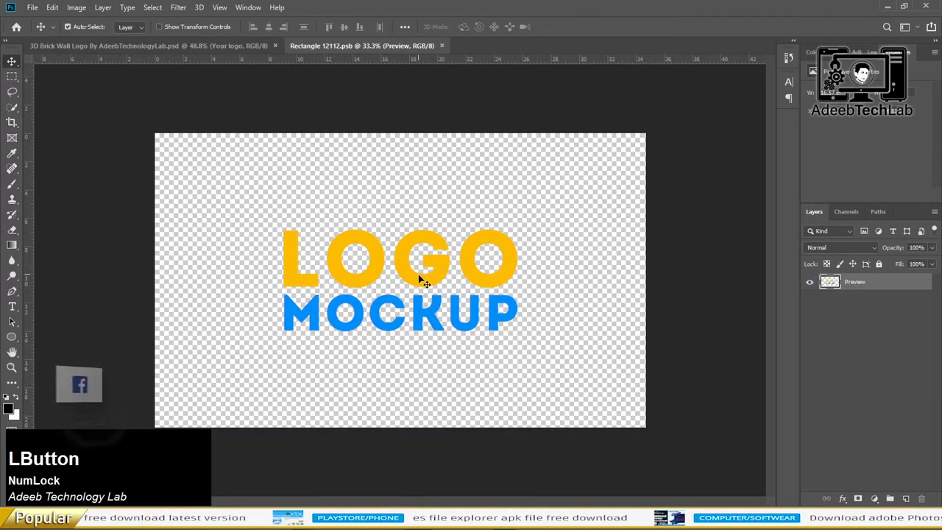
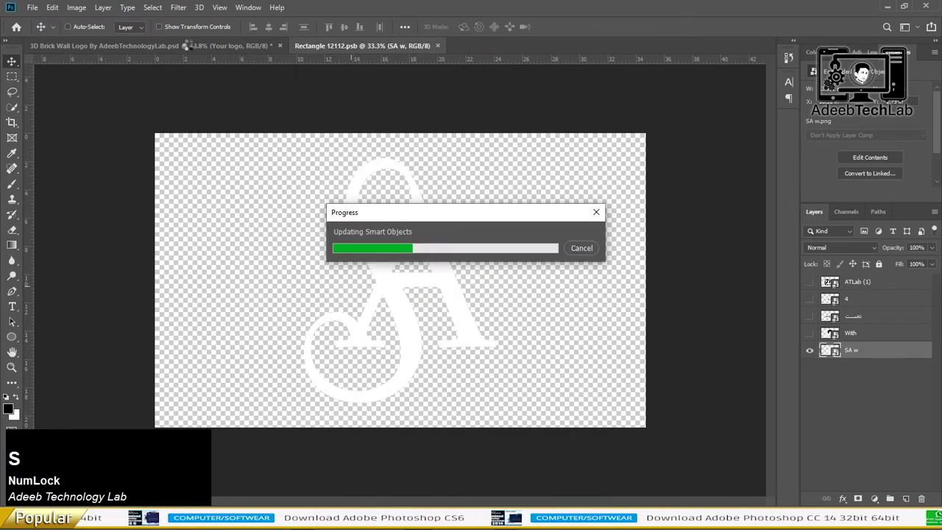
Step: Preview the SA monogram and portrait logo on the wall, then keep the ATLab computer logo
{"action": "left_click", "coordinate": [192, 52]}
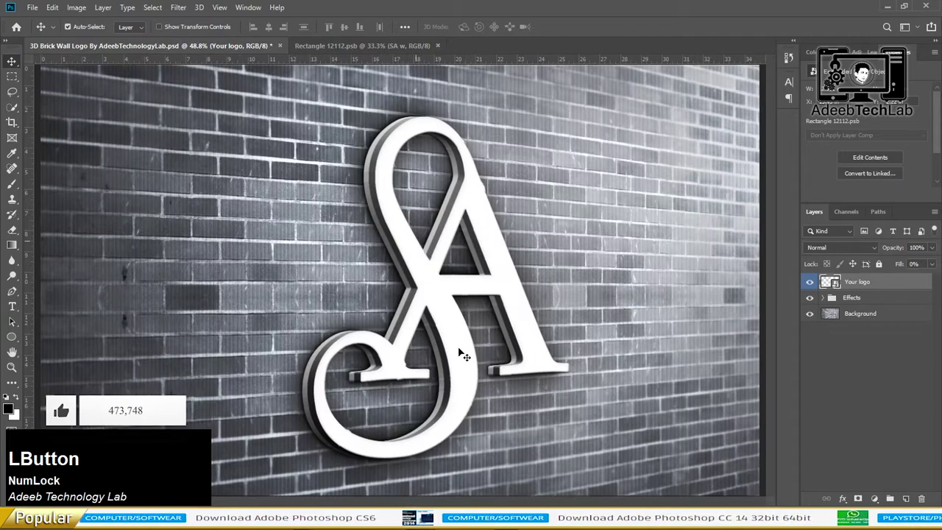
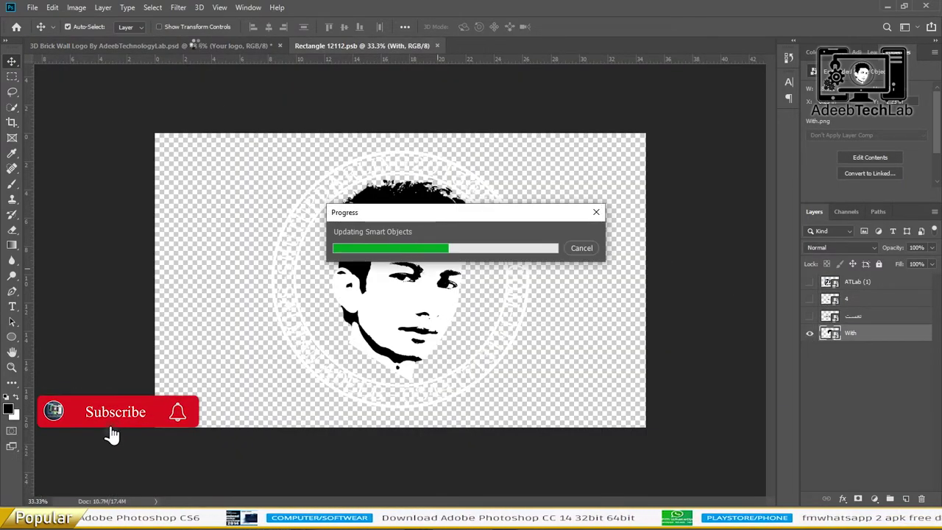
{"action": "left_click", "coordinate": [203, 52]}
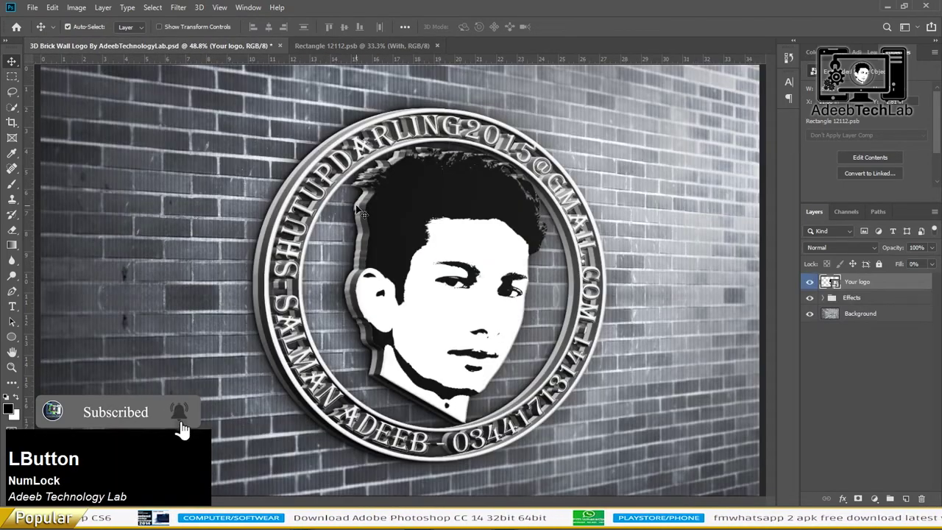
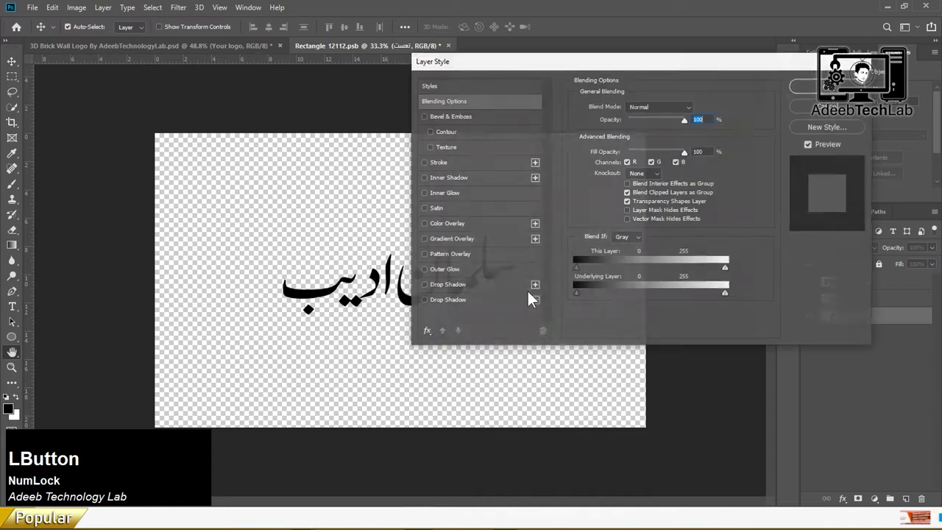
{"action": "key", "text": "ctrl+s"}
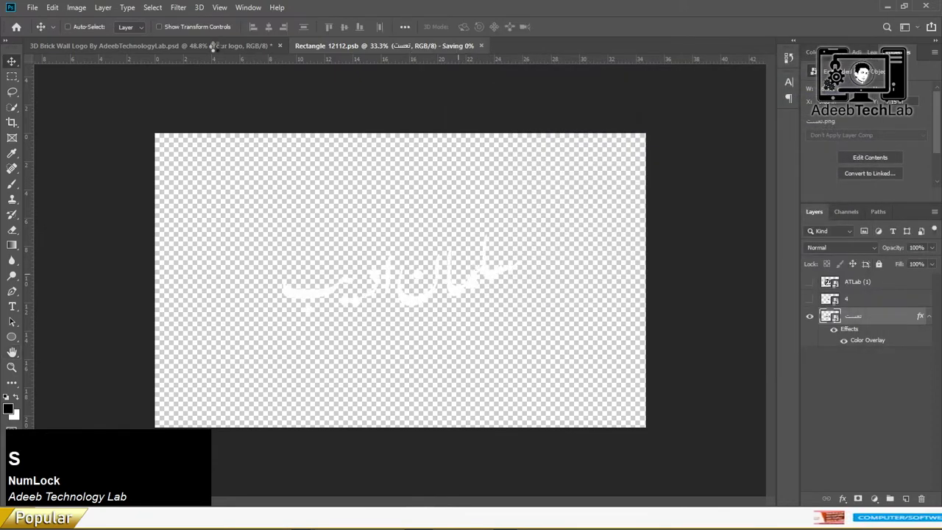
{"action": "left_click", "coordinate": [219, 53]}
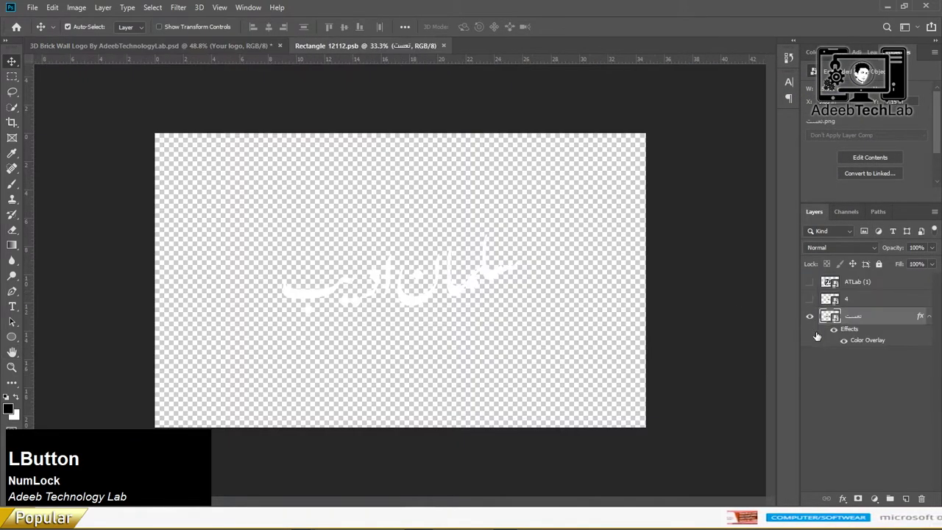
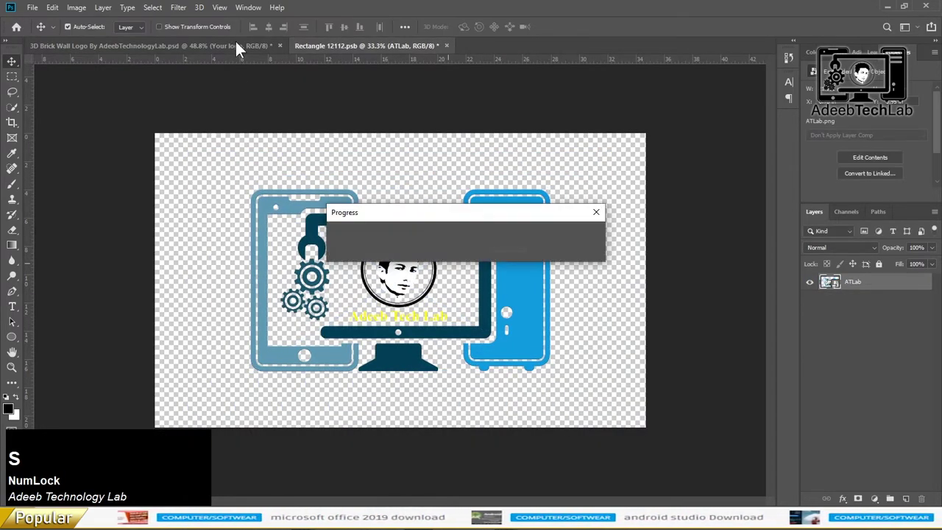
{"action": "left_click", "coordinate": [236, 51]}
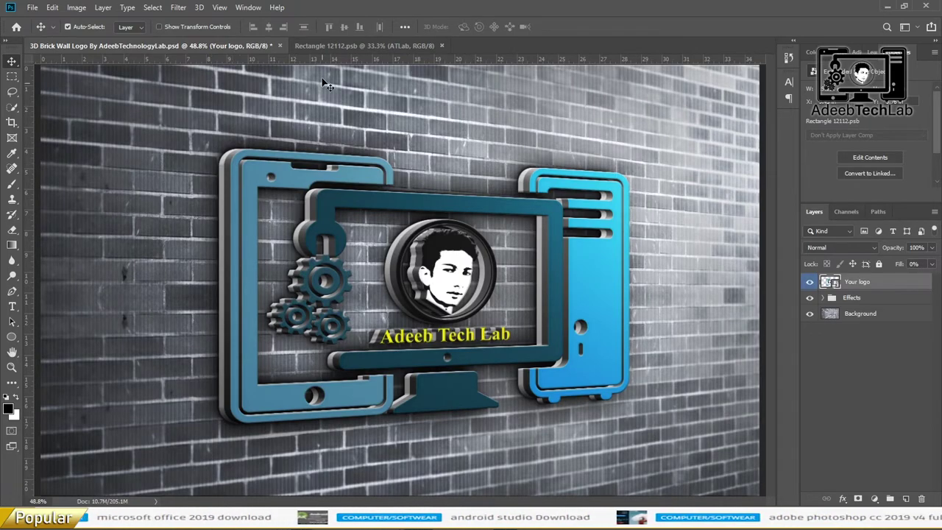
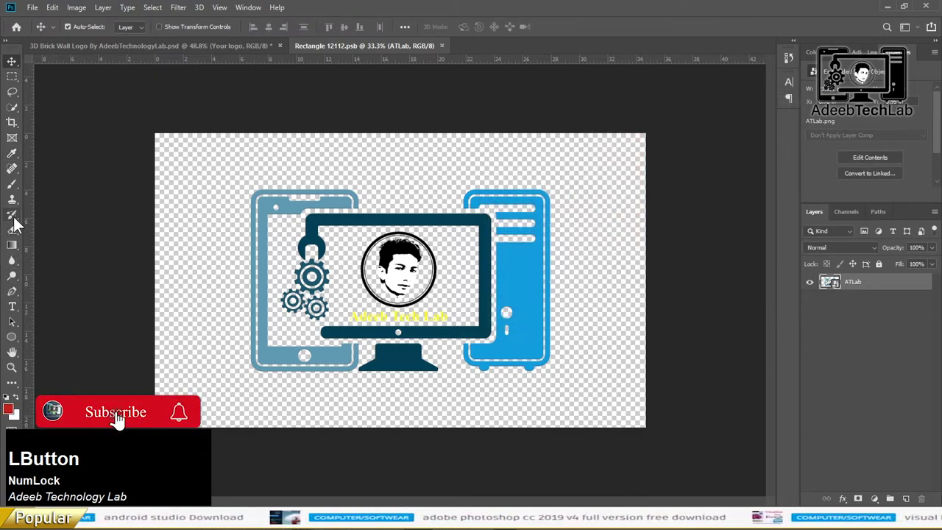
Step: Paint-bucket the tablet red, monitor and gears green and tower magenta, then save the smart object
{"action": "left_click", "coordinate": [21, 235]}
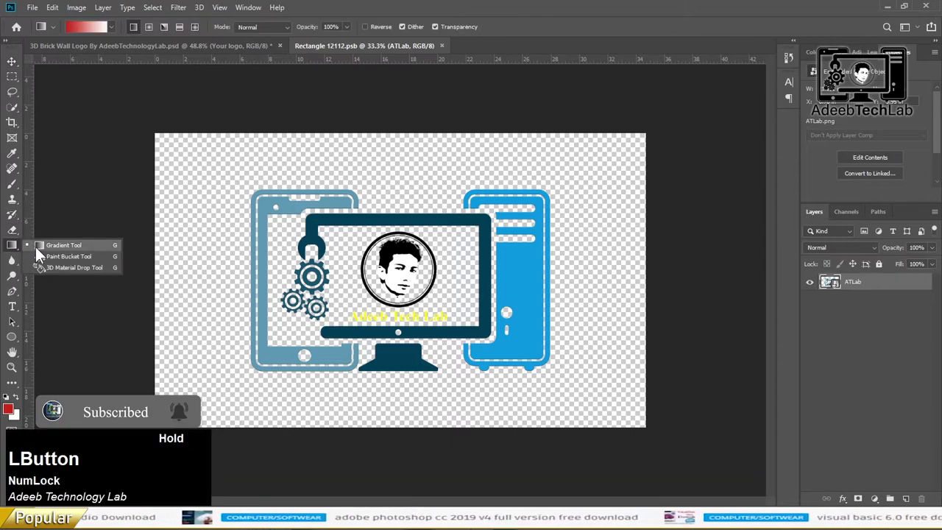
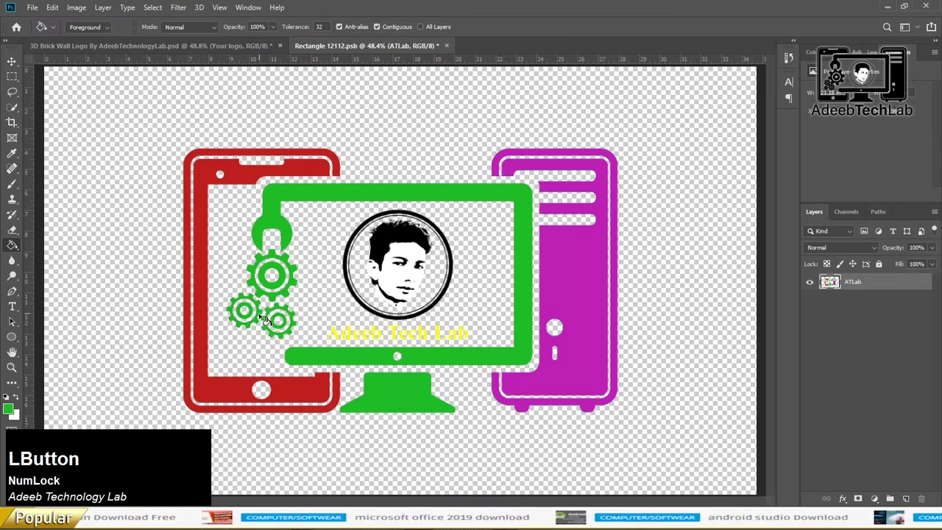
{"action": "key", "text": "s"}
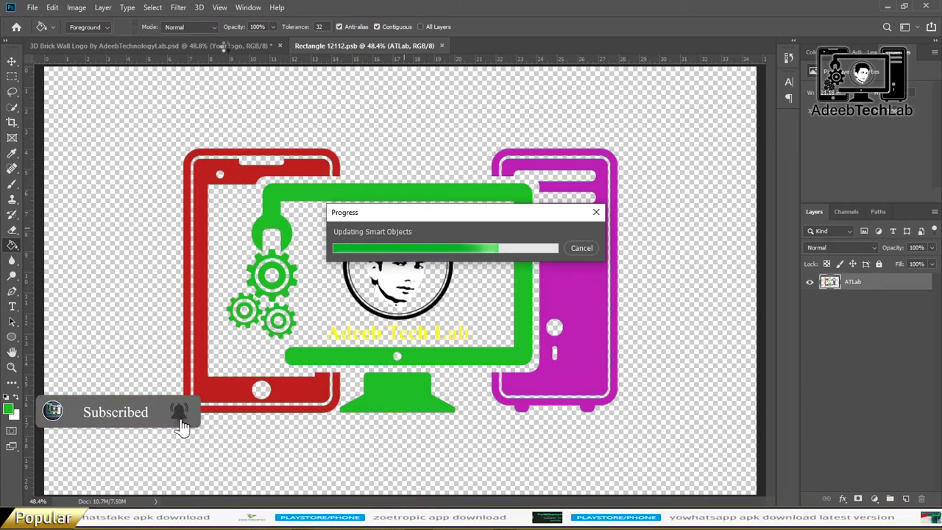
Step: Save the recoloured brick-wall mockup as a JPEG image and confirm
{"action": "left_click", "coordinate": [233, 55]}
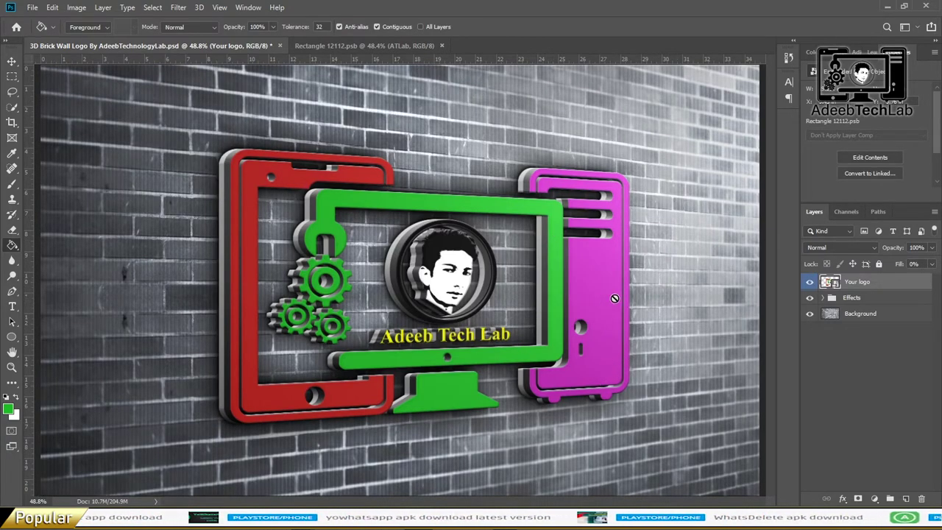
{"action": "key", "text": "ctrl+Num_Lock"}
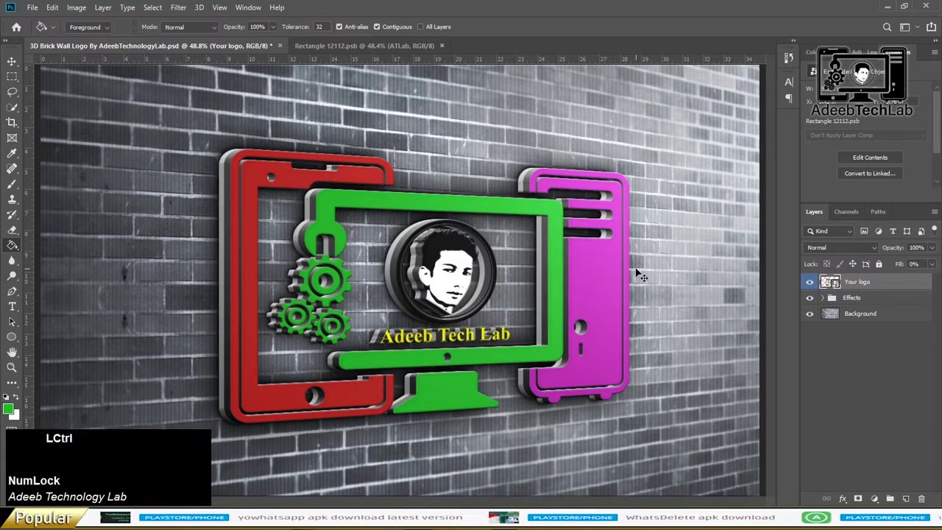
{"action": "key", "text": "s"}
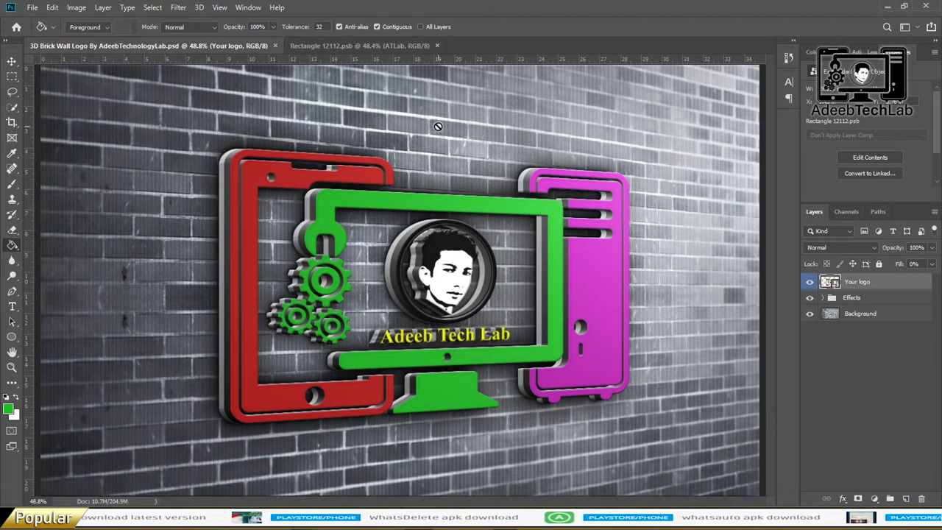
{"action": "key", "text": "s"}
{"action": "left_click", "coordinate": [219, 243]}
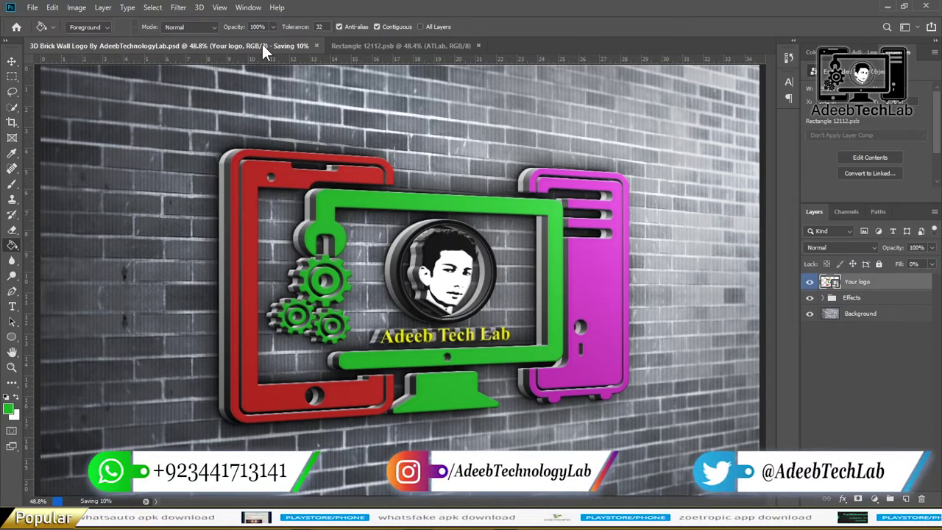
Step: Close the brick-wall mockup document and the logo smart object document
{"action": "left_click", "coordinate": [286, 52]}
{"action": "double_click", "coordinate": [286, 52]}
{"action": "left_click", "coordinate": [275, 53]}
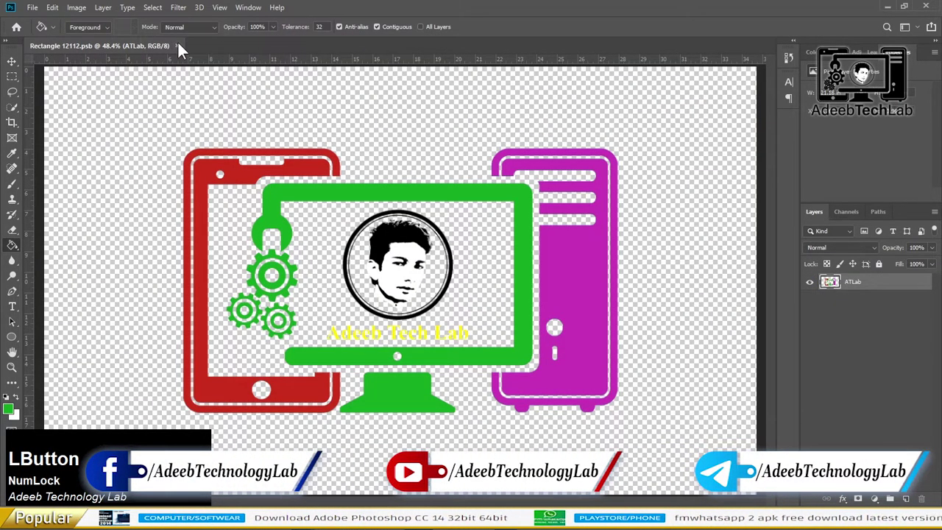